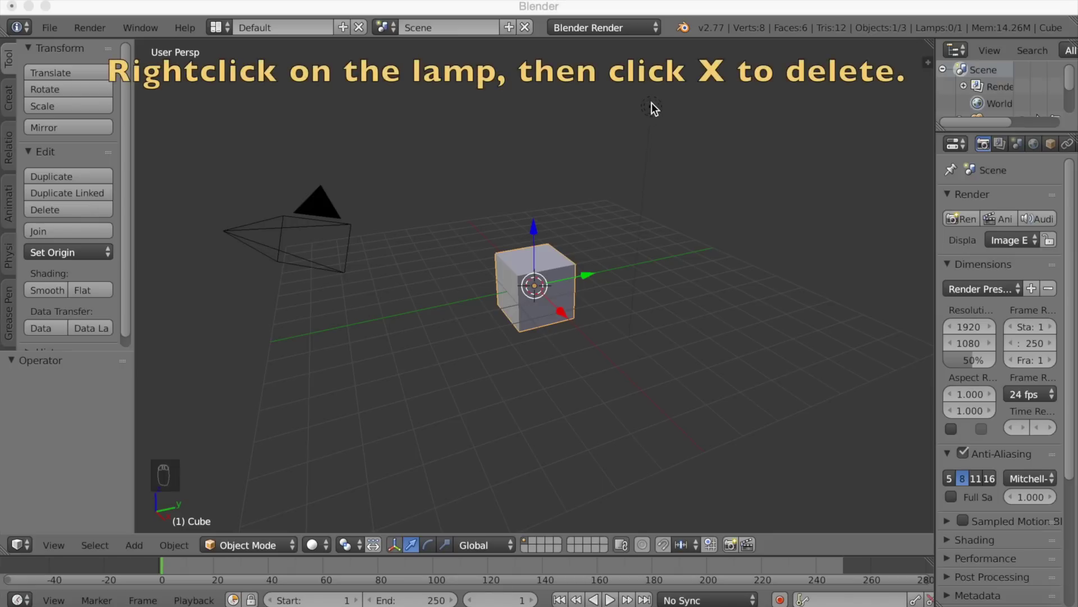
Step: Delete the default lamp and switch the render engine to Cycles Render
left_click_drag(658, 107, 611, 170)
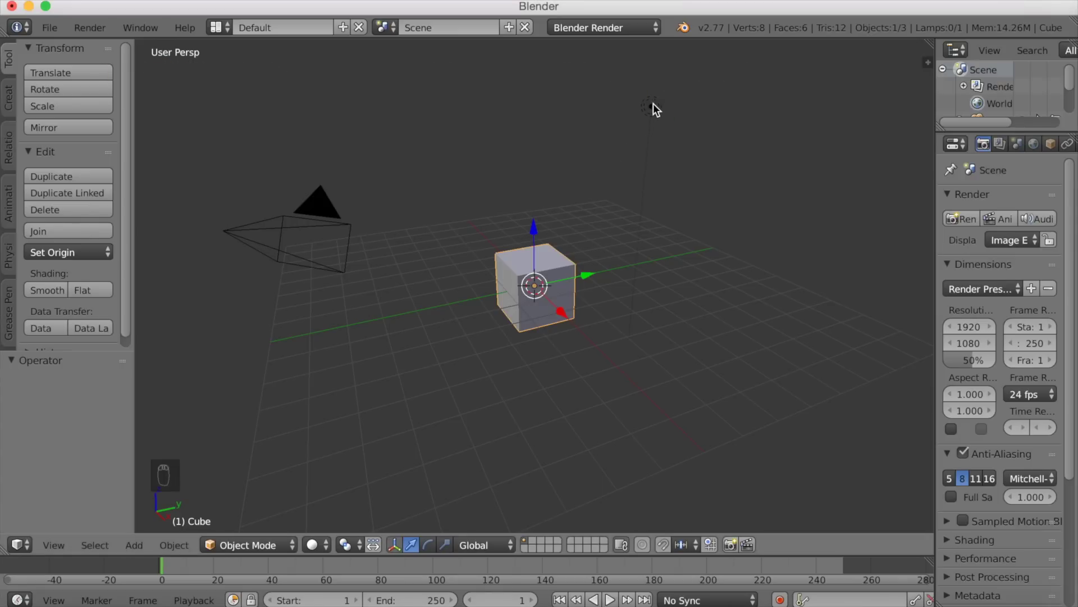
left_click_drag(657, 109, 581, 156)
key("x")
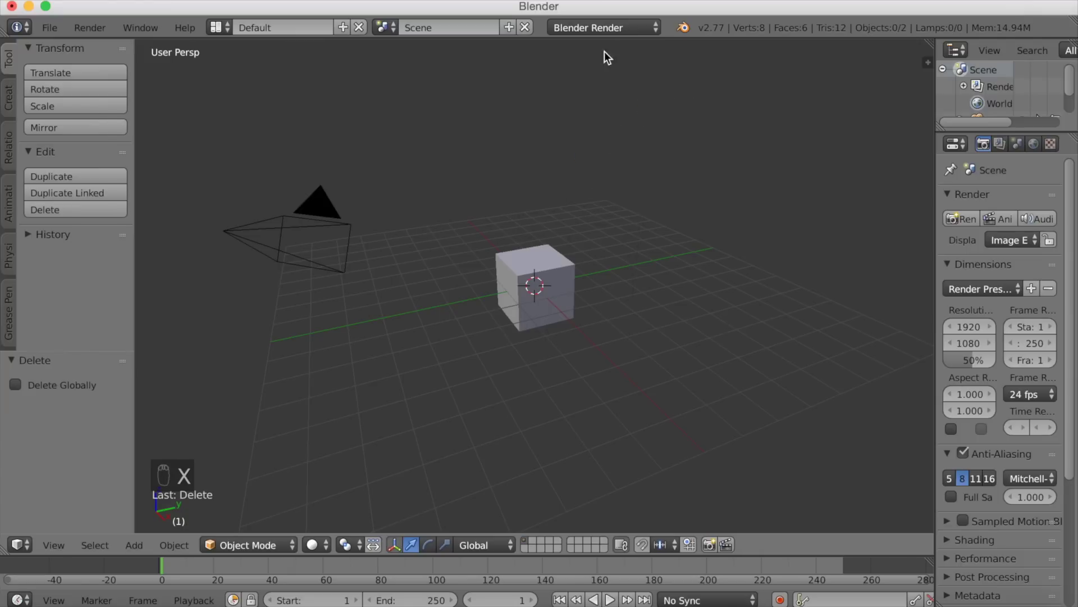
left_click_drag(612, 35, 580, 106)
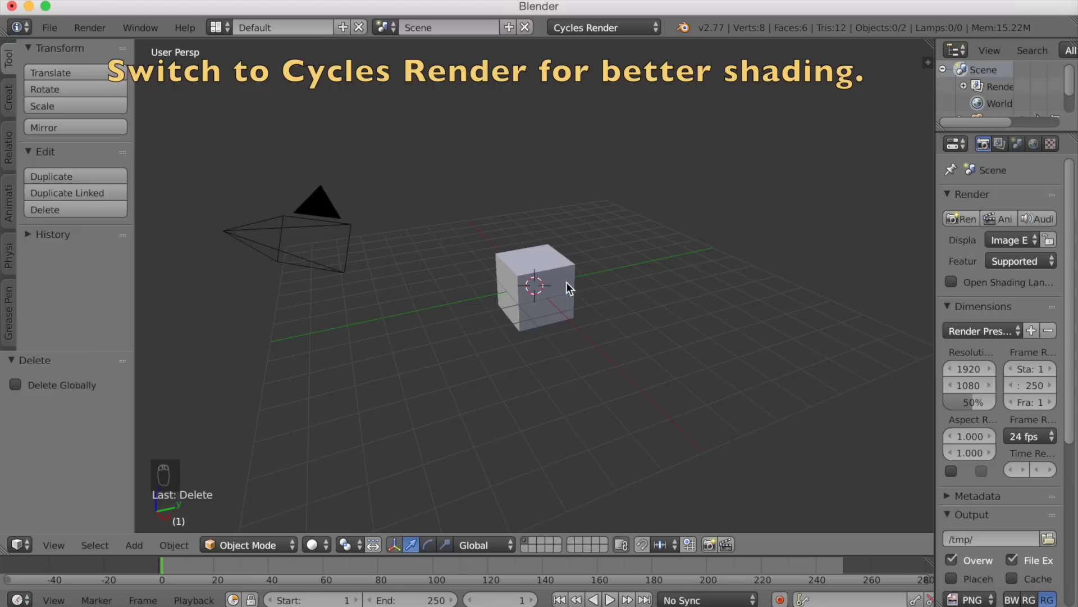
Step: Select the cube and scale it down to roughly a quarter of its size
left_click(540, 281)
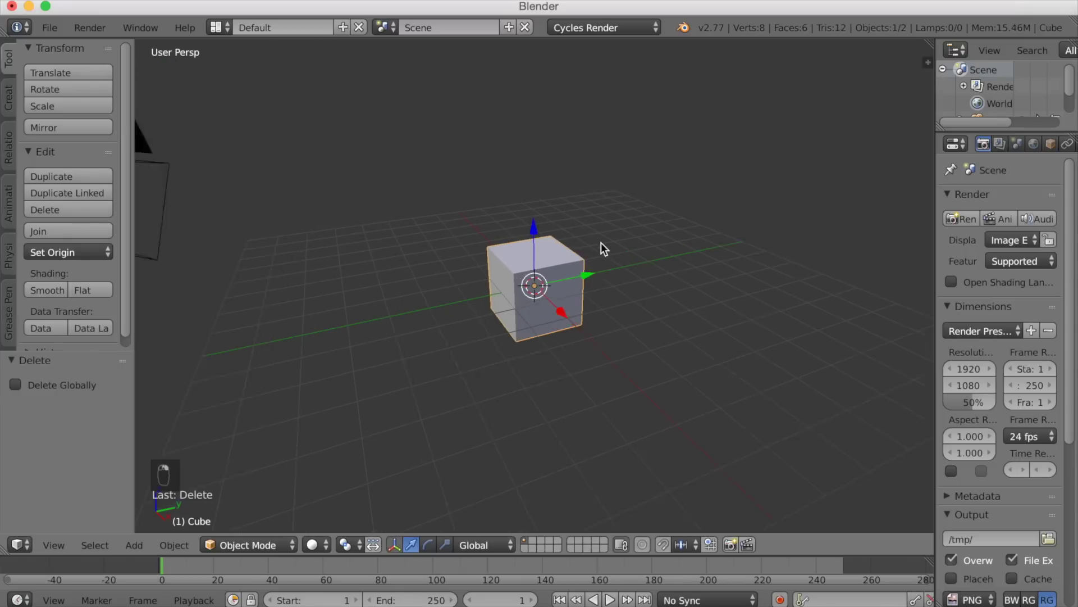
key("s")
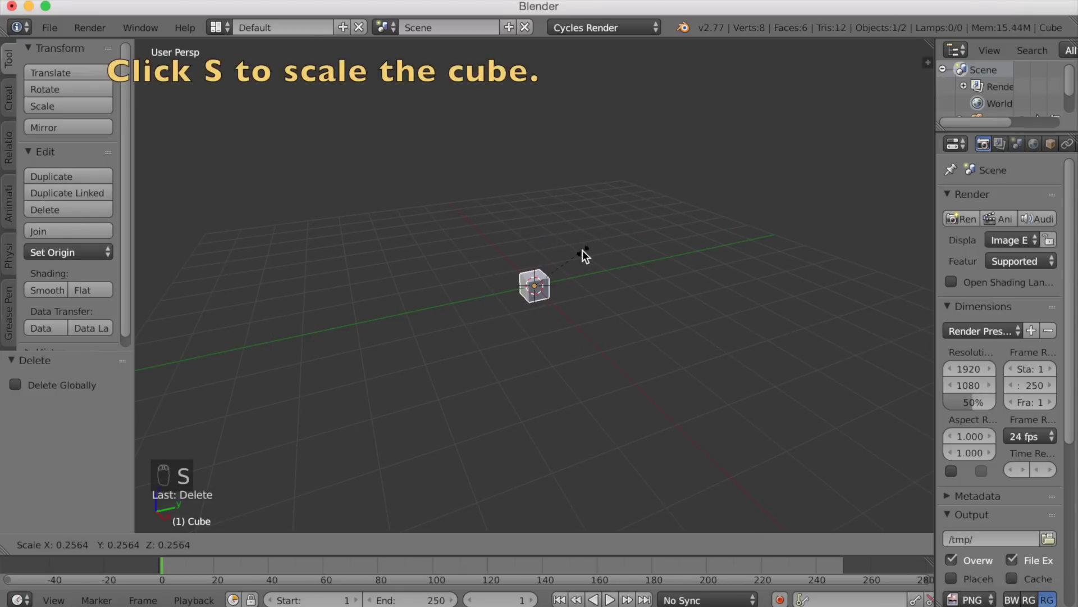
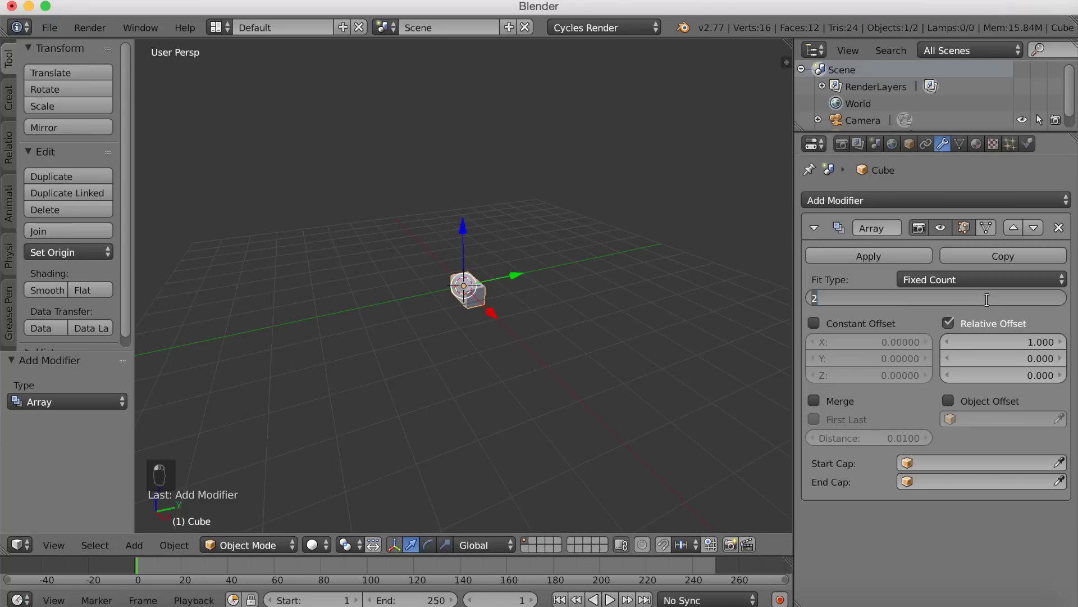
Step: Set the Array count to 20 and add a second Array with Y relative offset 1.1 and count 20
left_click_drag(992, 306, 1068, 347)
left_click(623, 261)
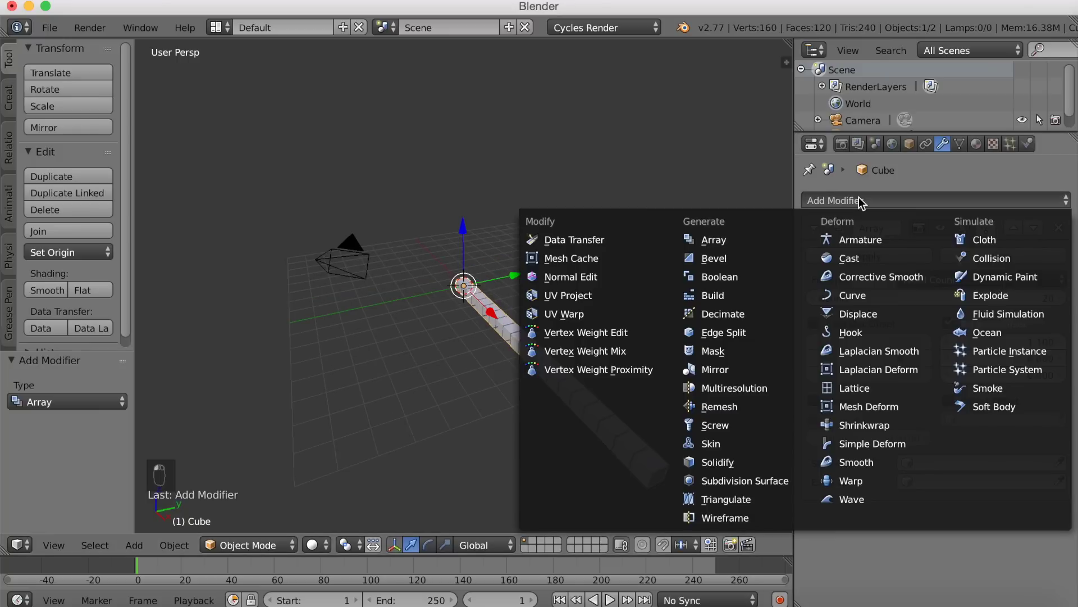
left_click_drag(901, 298, 1008, 441)
left_click_drag(1002, 448, 998, 446)
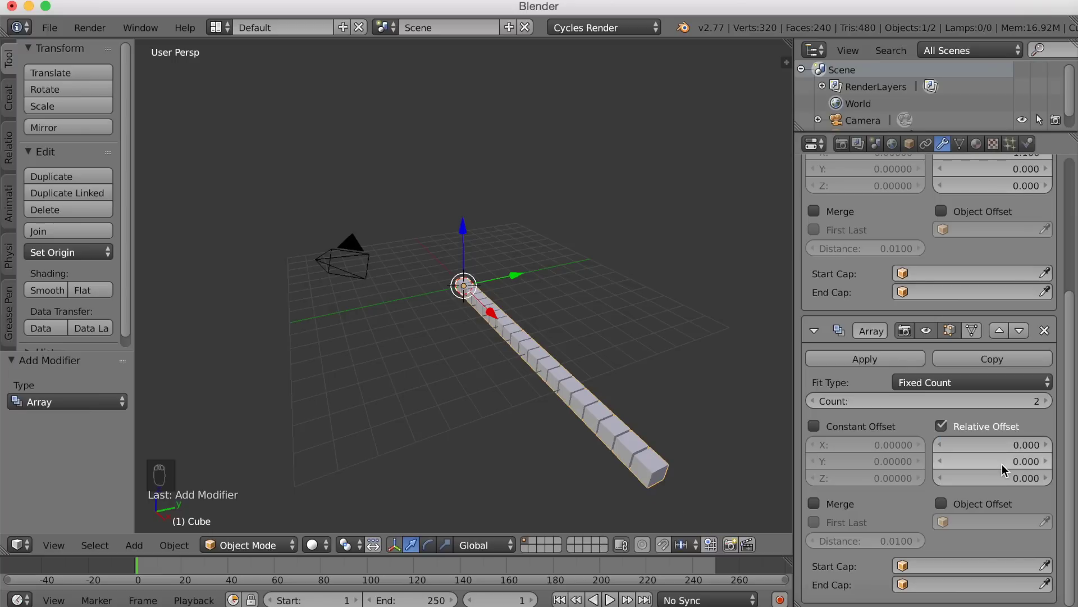
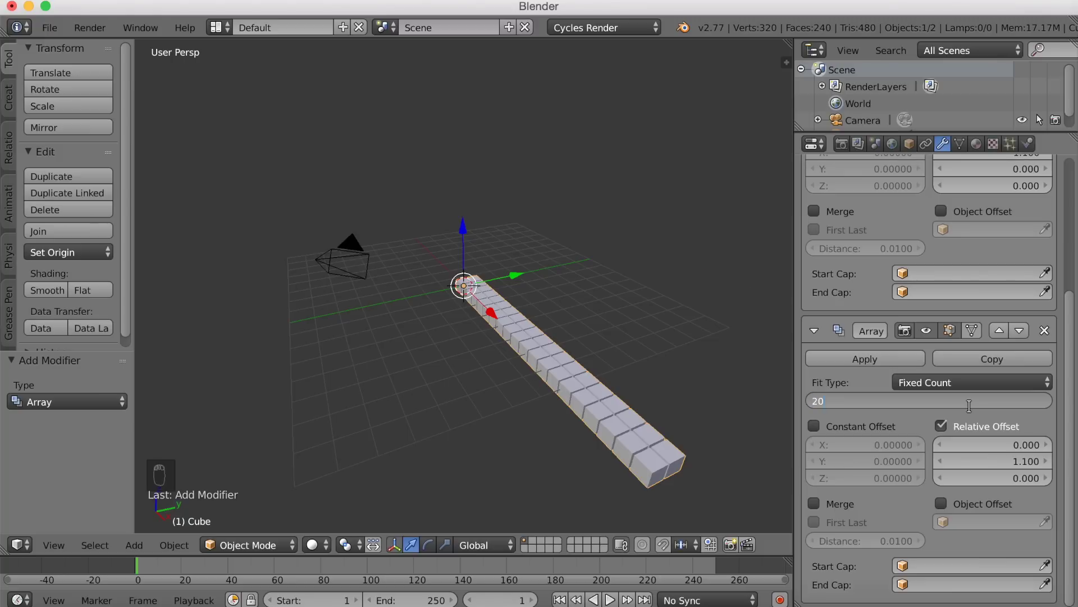
middle_click(726, 366)
Step: Move the cube grid along the X axis and add a new mesh plane to the scene
key("g")
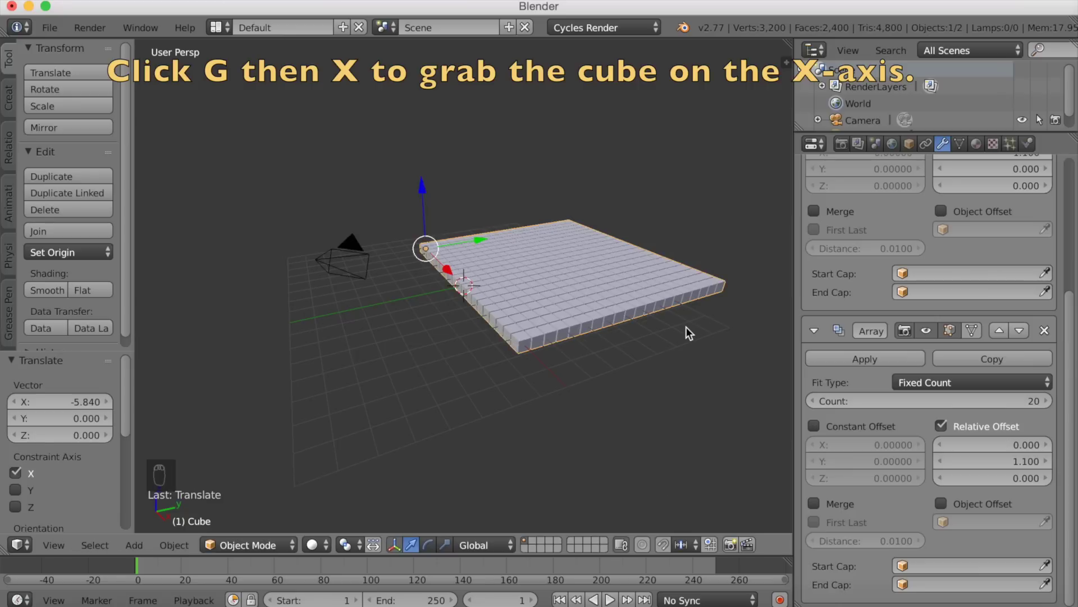
key("g")
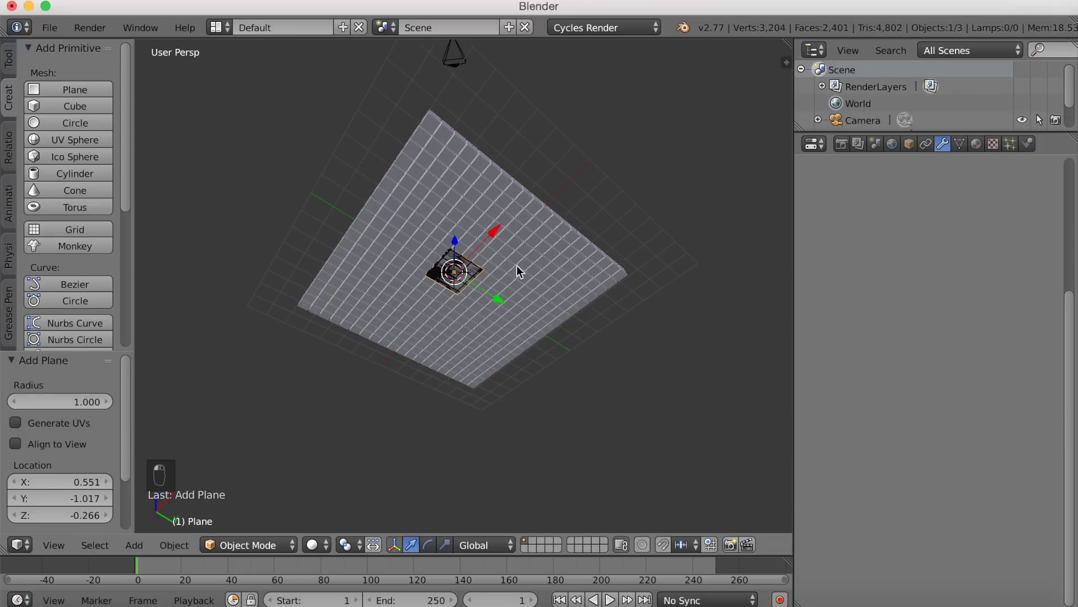
Step: Enlarge the new plane and lower it beneath the cube grid, checking its height
key("s")
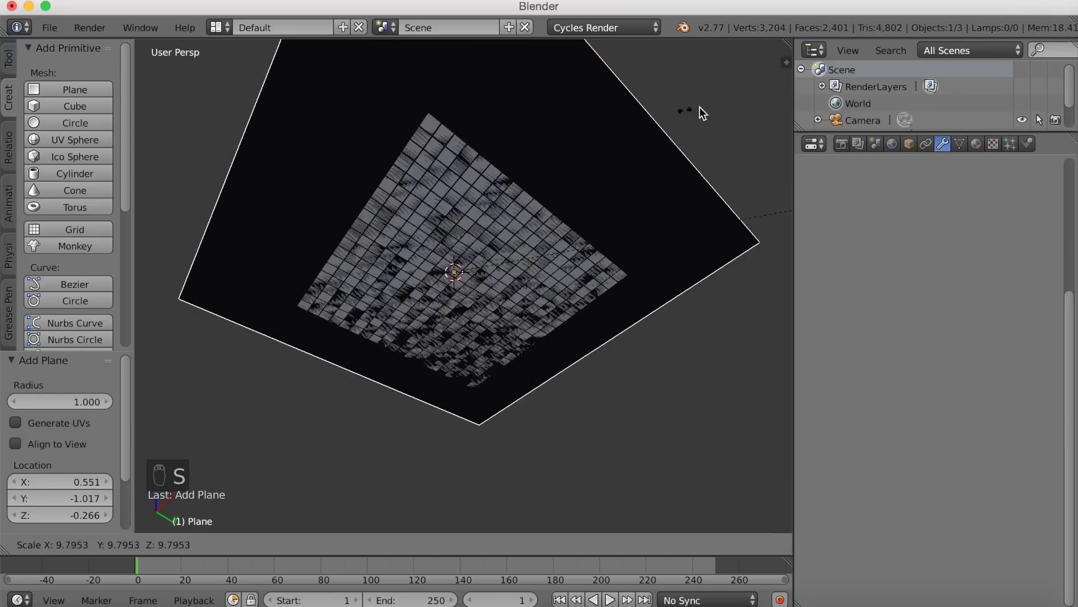
left_click(788, 92)
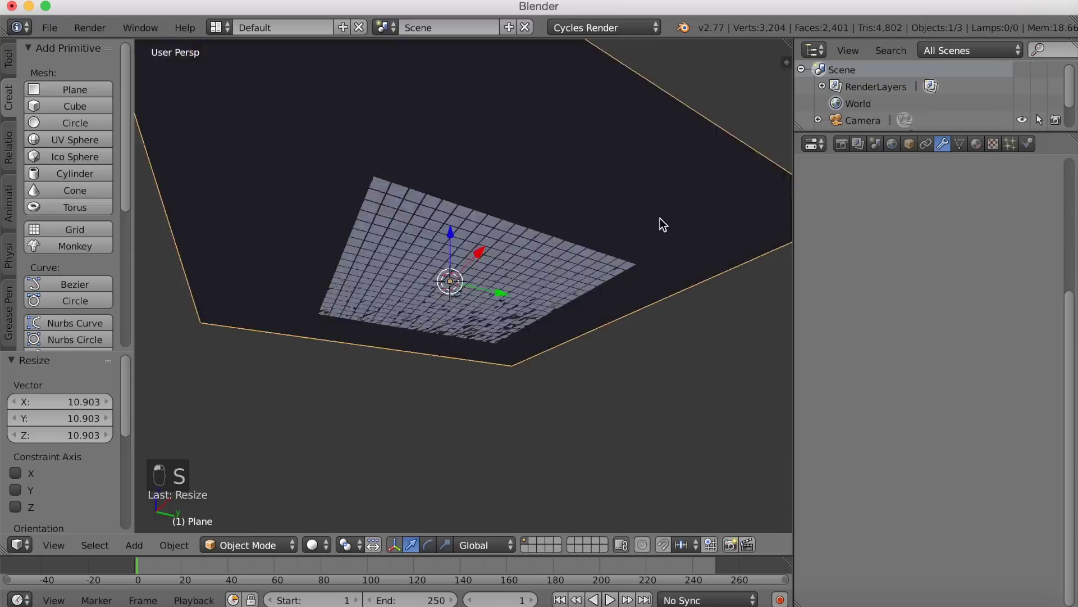
middle_click(433, 364)
middle_click(461, 352)
middle_click(503, 345)
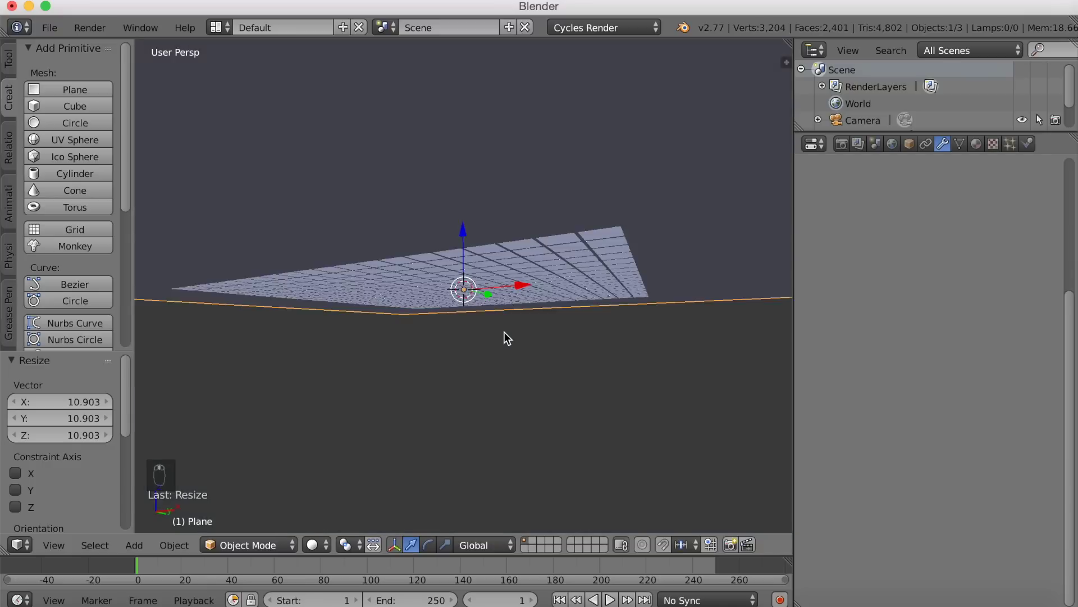
key("g")
left_click_drag(512, 296, 461, 333)
Step: Scale the plane up into a floor under the grid and apply the grid's second Array modifier
middle_click(457, 340)
left_click_drag(441, 360, 643, 358)
key("z")
key("z")
key("s")
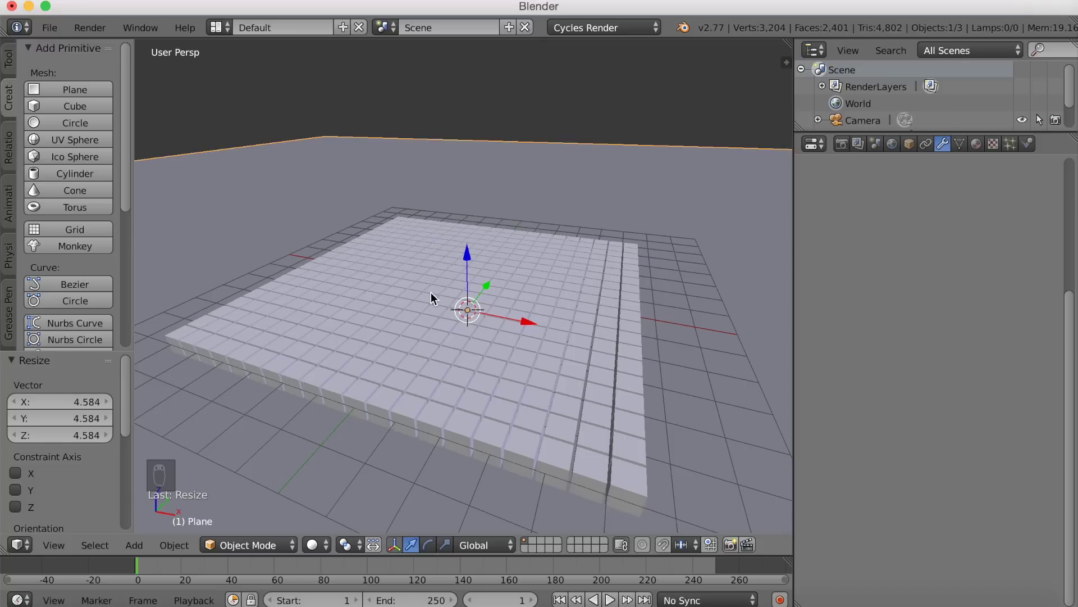
middle_click(512, 308)
left_click_drag(455, 411, 883, 315)
Step: Apply the remaining Array modifier and bring up the grid's Material properties
middle_click(883, 315)
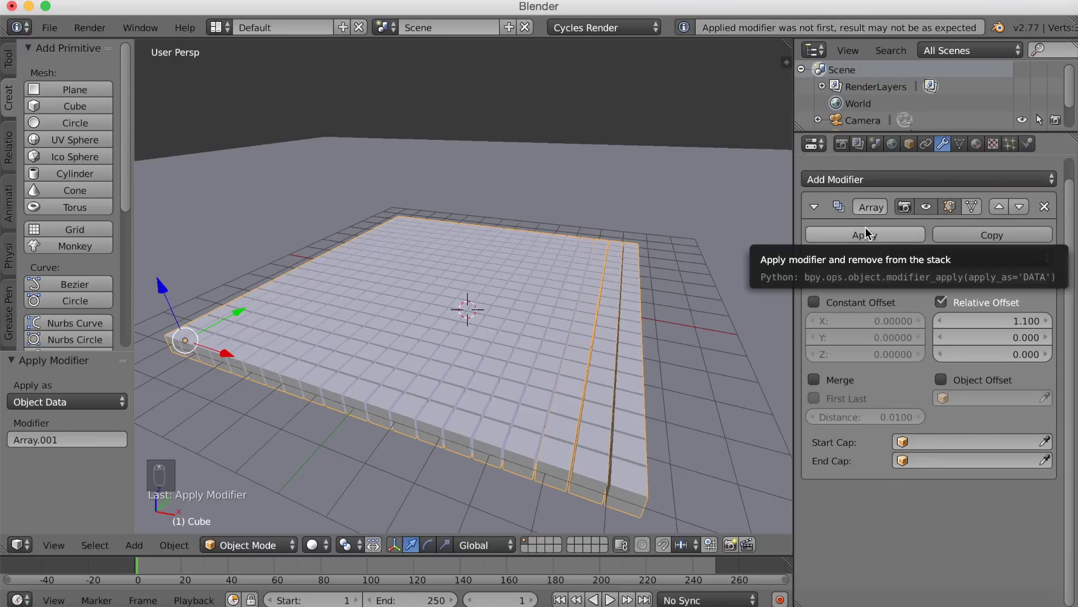
left_click_drag(870, 229, 978, 141)
left_click_drag(977, 142, 300, 426)
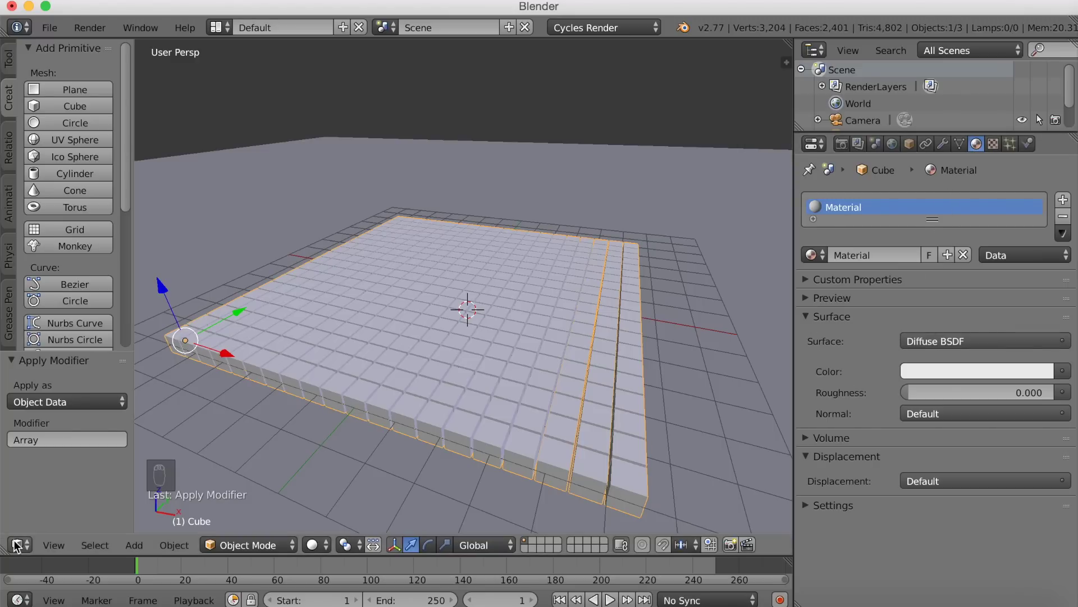
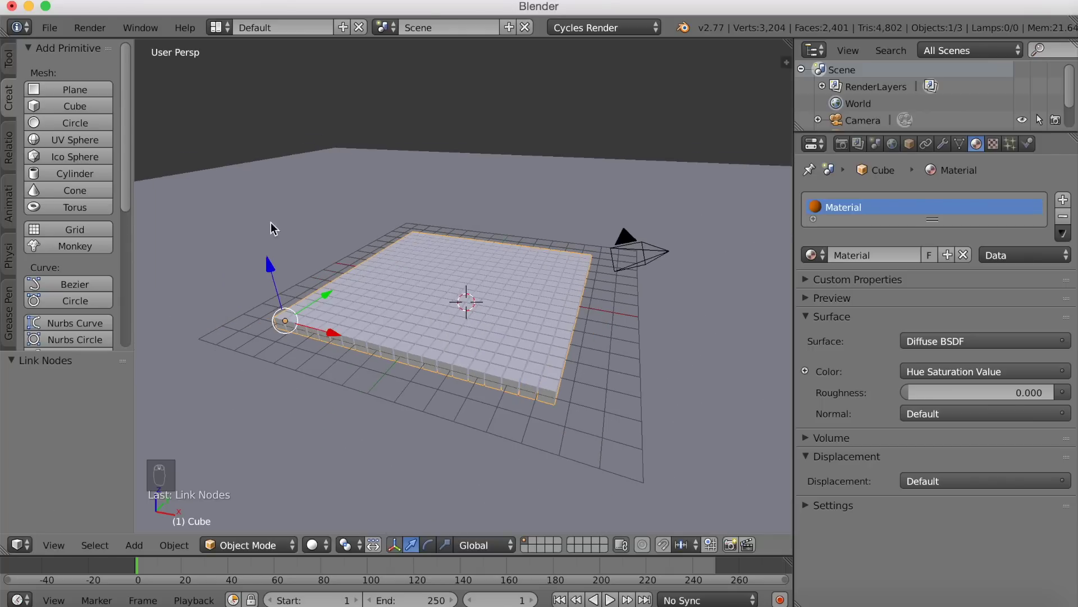
Step: Add a second plane and move it high above the cube grid
left_click_drag(100, 93, 456, 224)
left_click_drag(474, 230, 592, 293)
key("g")
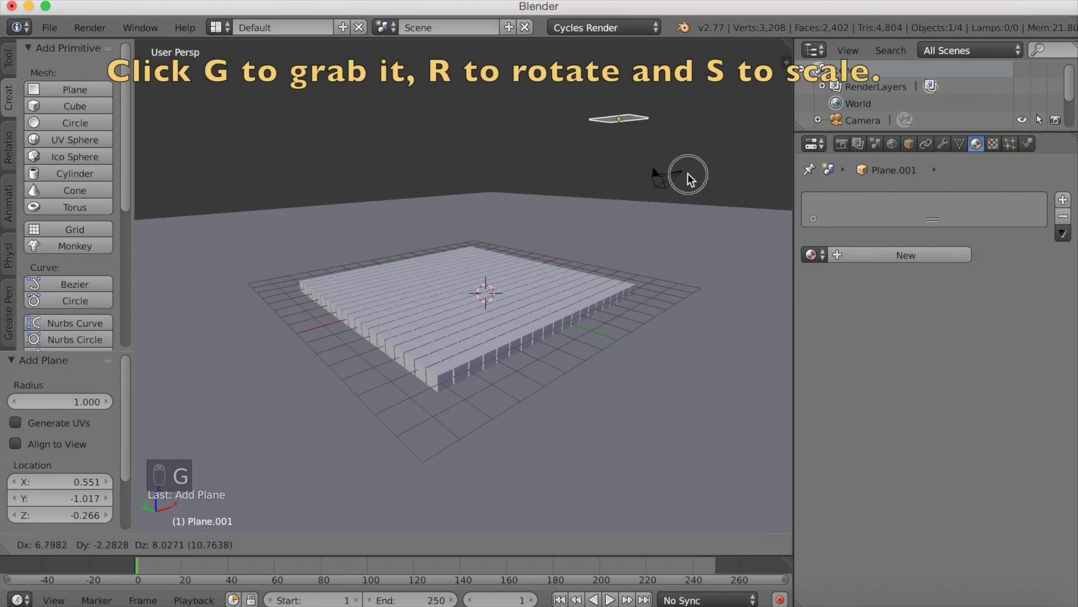
left_click_drag(709, 180, 694, 232)
Step: Tilt and enlarge the raised plane, then give its material an Emission surface shader
key("r")
left_click(757, 227)
key("s")
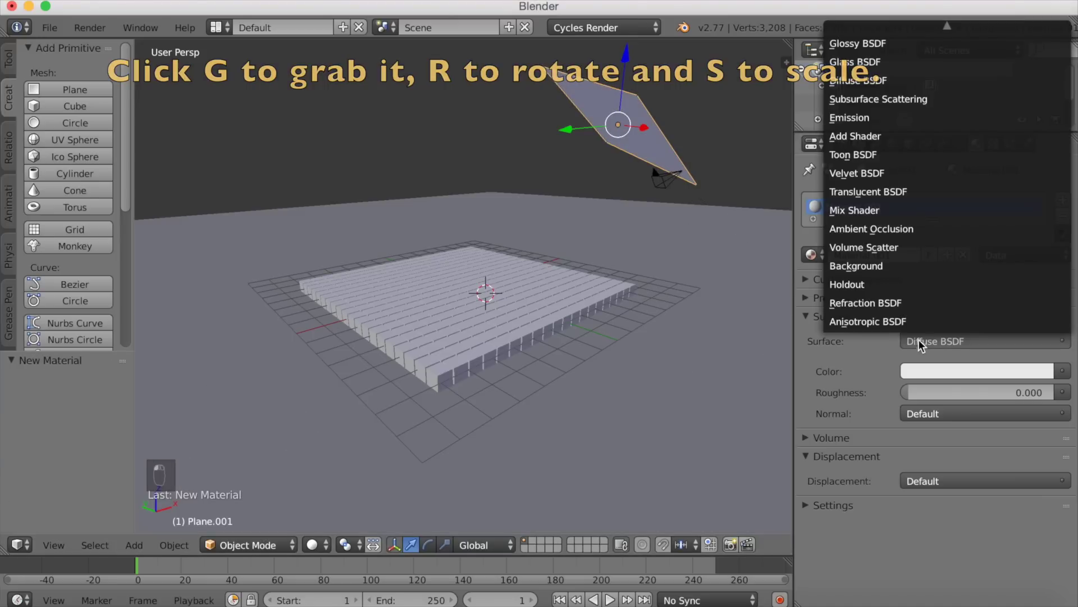
left_click(916, 290)
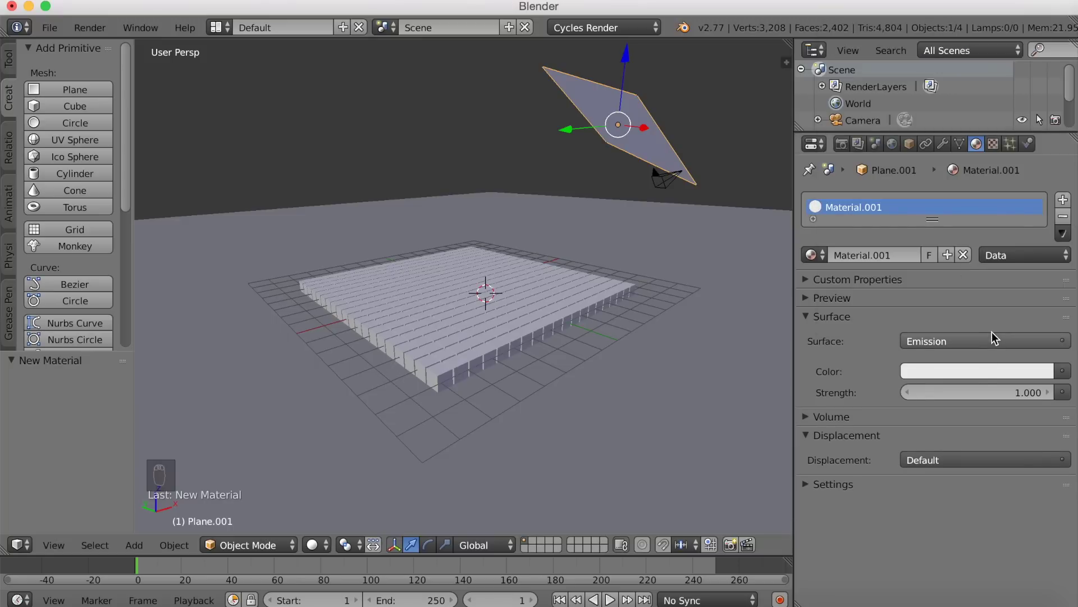
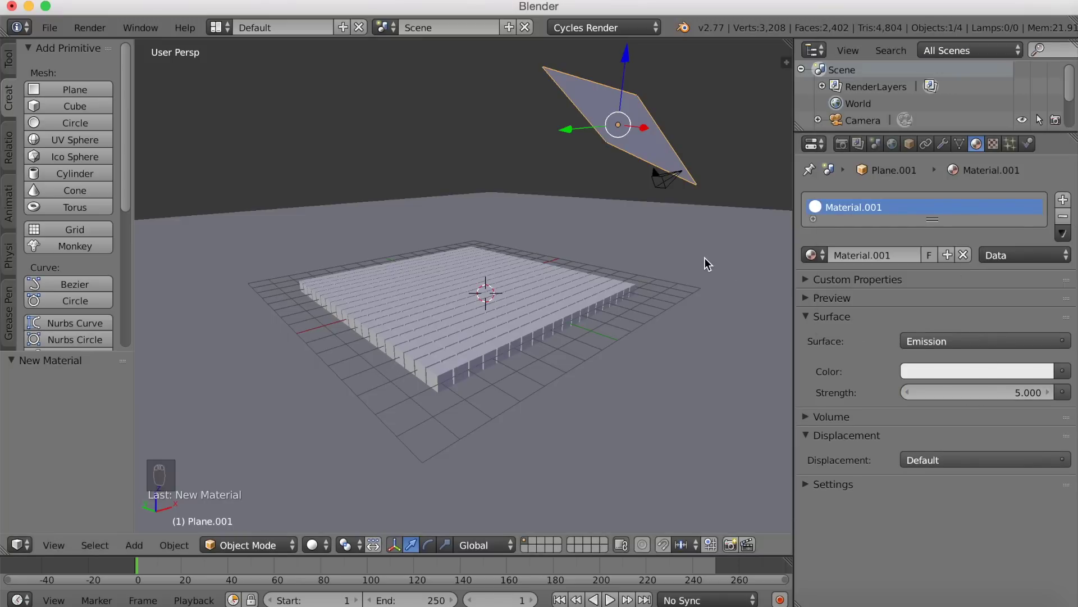
Step: From Top view, duplicate the glowing plane, rotate it around Z to face the grid and place it
key("KP_7")
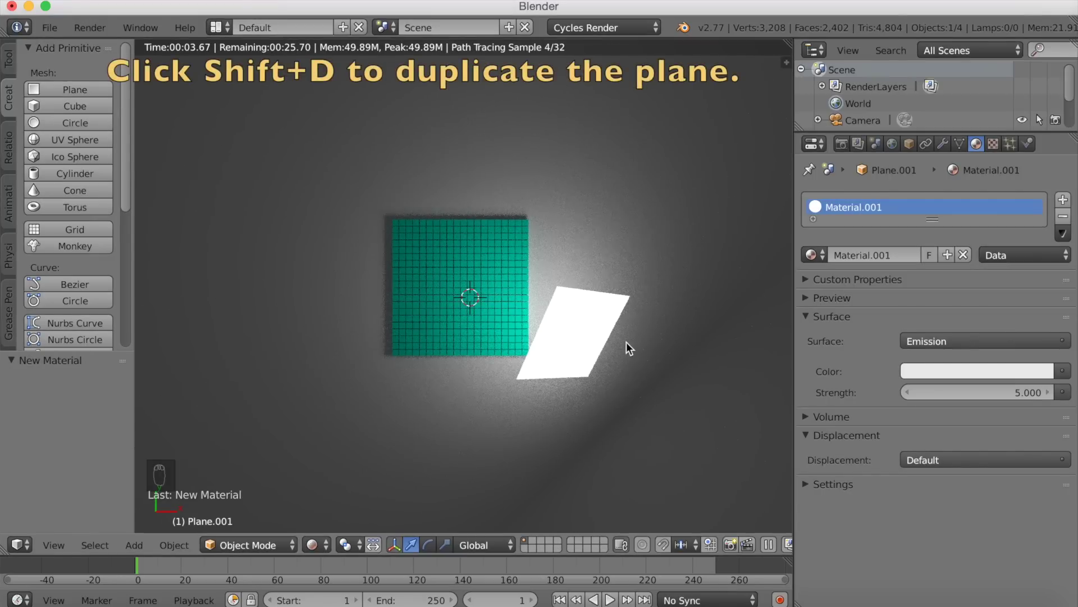
key("shift+d")
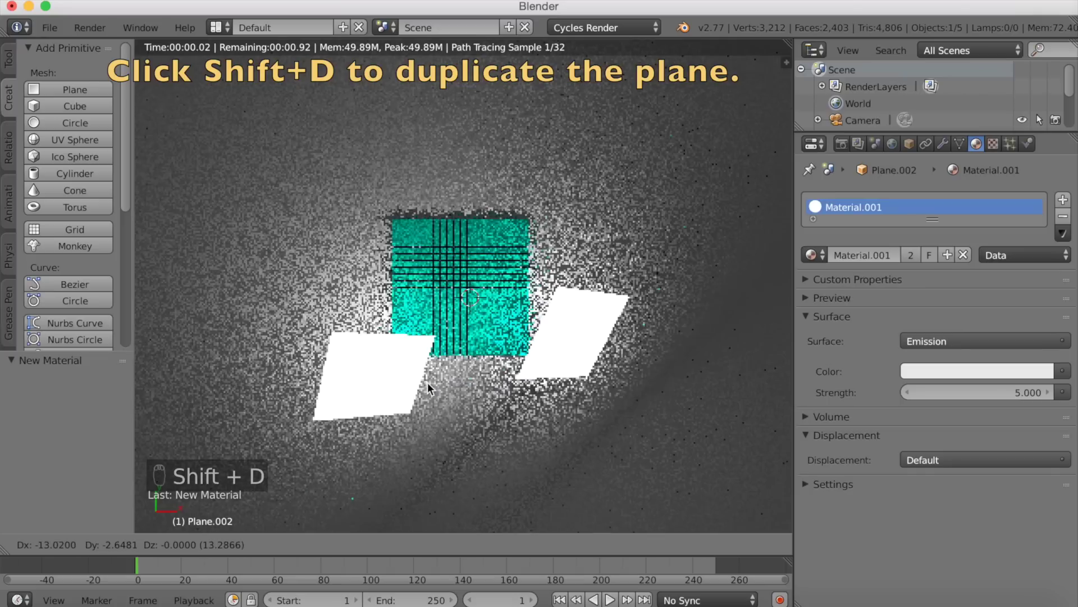
key("r")
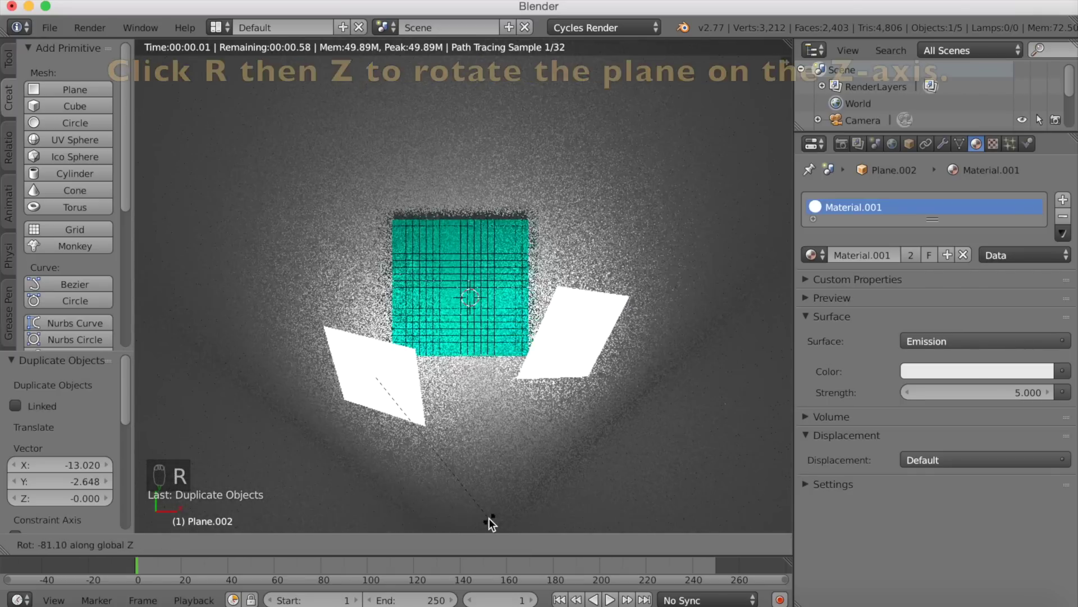
left_click_drag(493, 522, 549, 460)
key("s")
left_click(542, 460)
Step: Duplicate the plane again, rotate the third copy around Z and shrink it
key("shift+d")
left_click(555, 352)
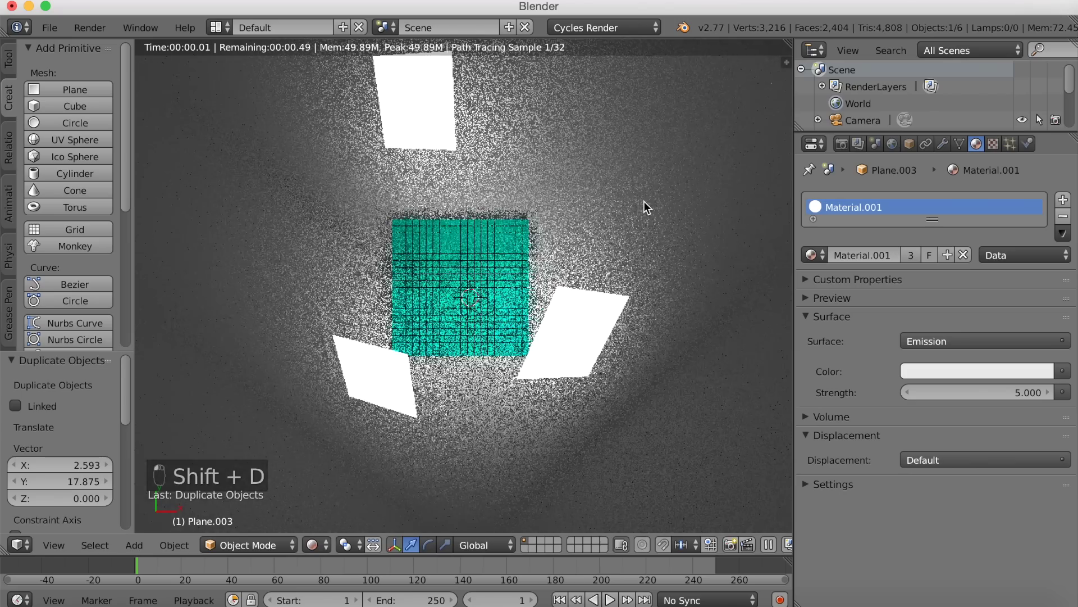
key("r")
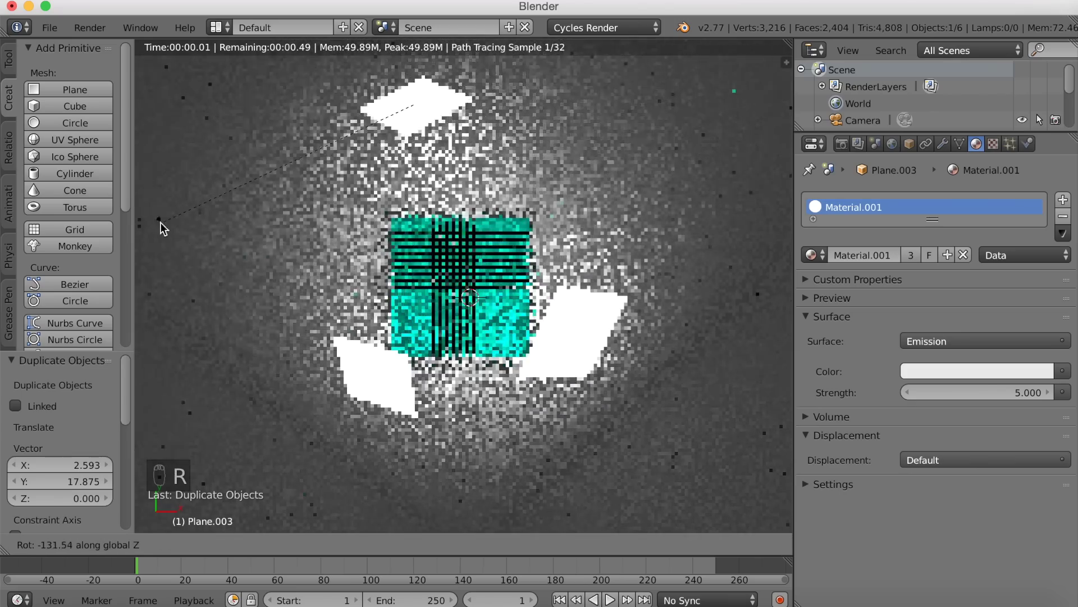
key("s")
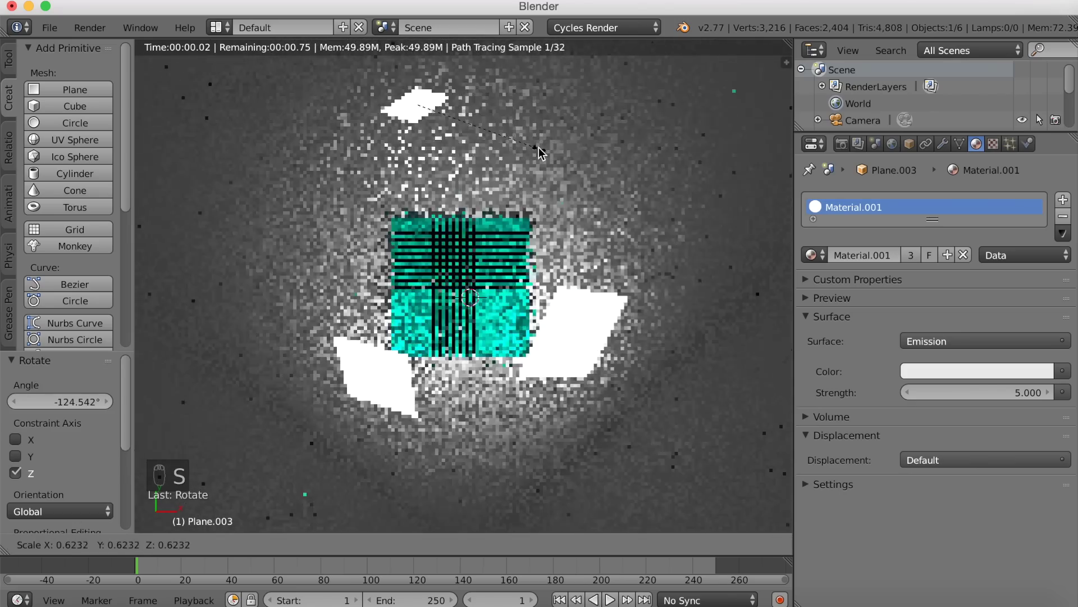
Step: Orbit the view to see the lit cube grid and emissive planes at an angle
left_click_drag(544, 179, 562, 280)
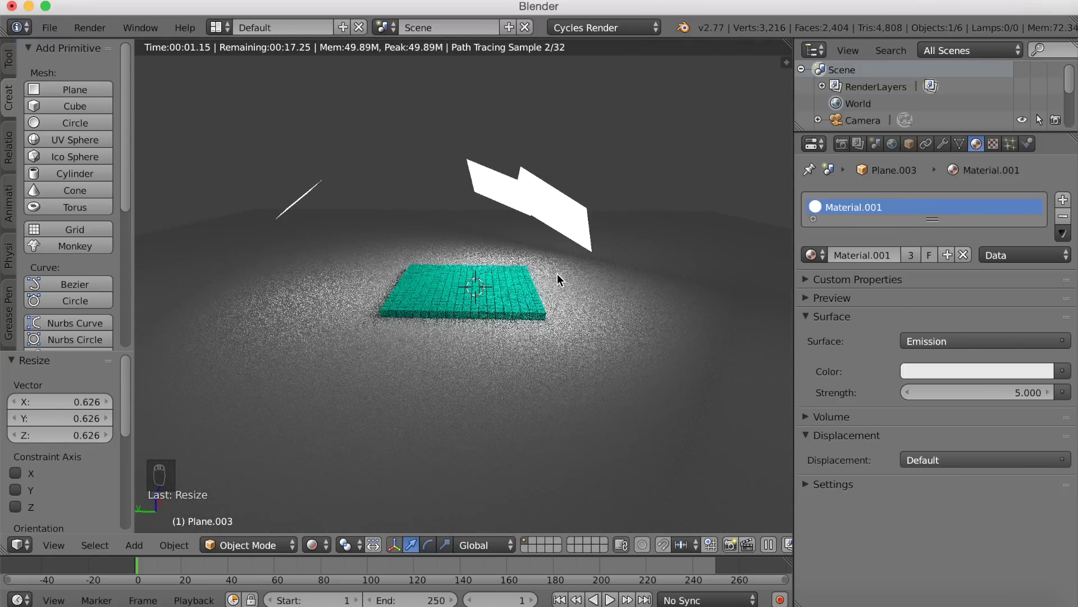
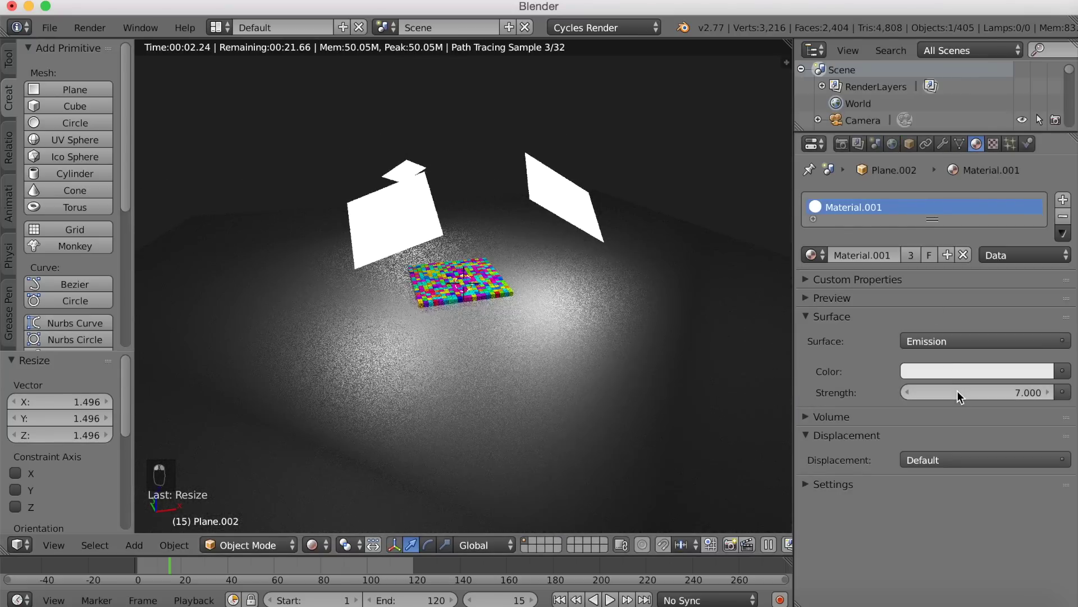
Step: Lower the light plane's Emission Strength from 7 to 5 in the material settings
left_click(942, 375)
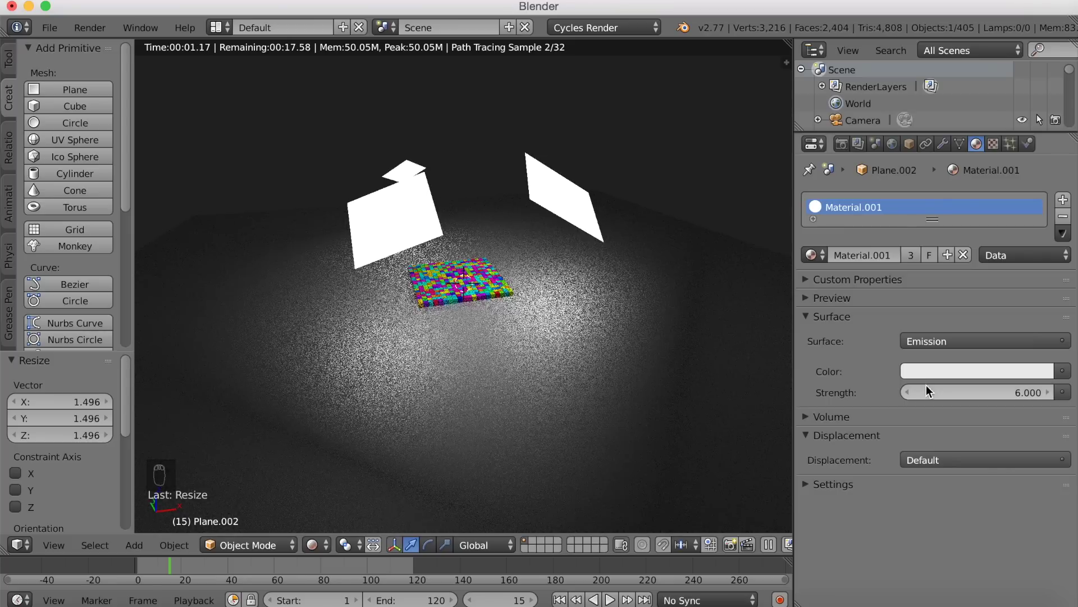
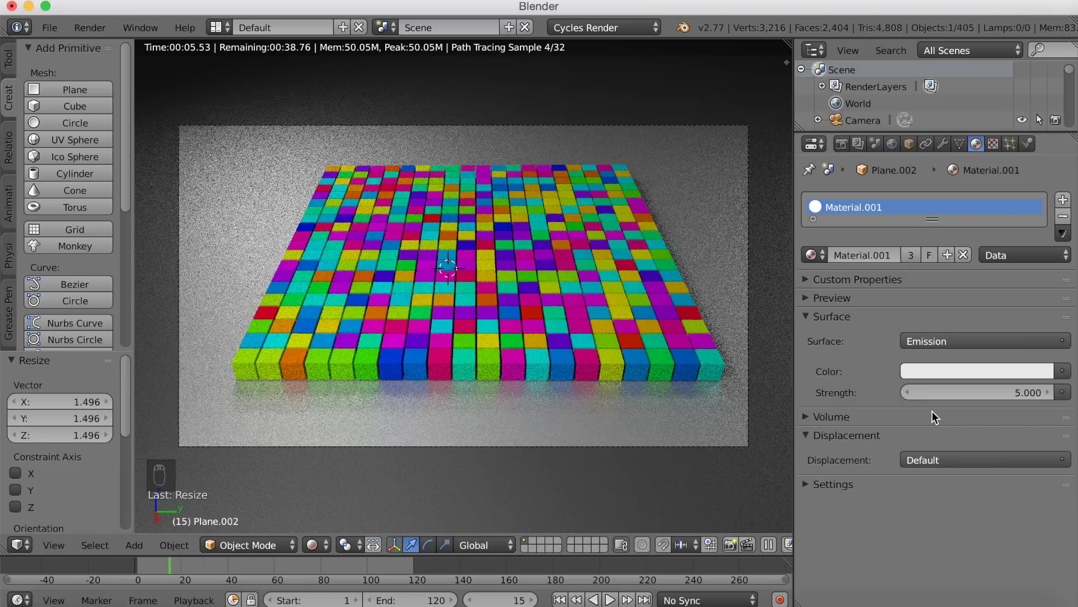
Step: Set the render resolution scale to 100% and review the Output and Sampling panels
left_click_drag(850, 144, 917, 402)
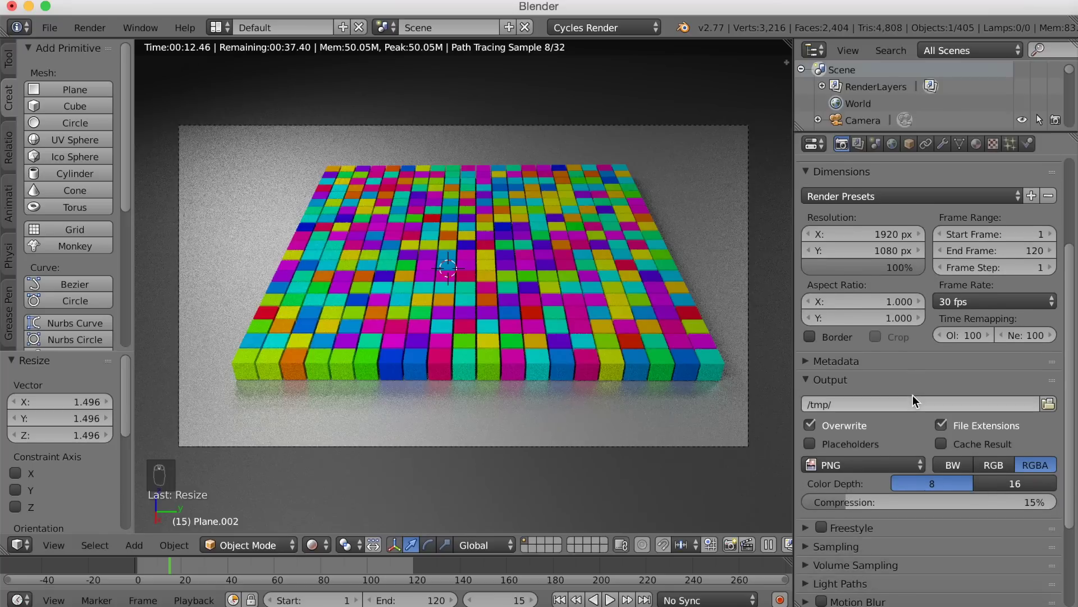
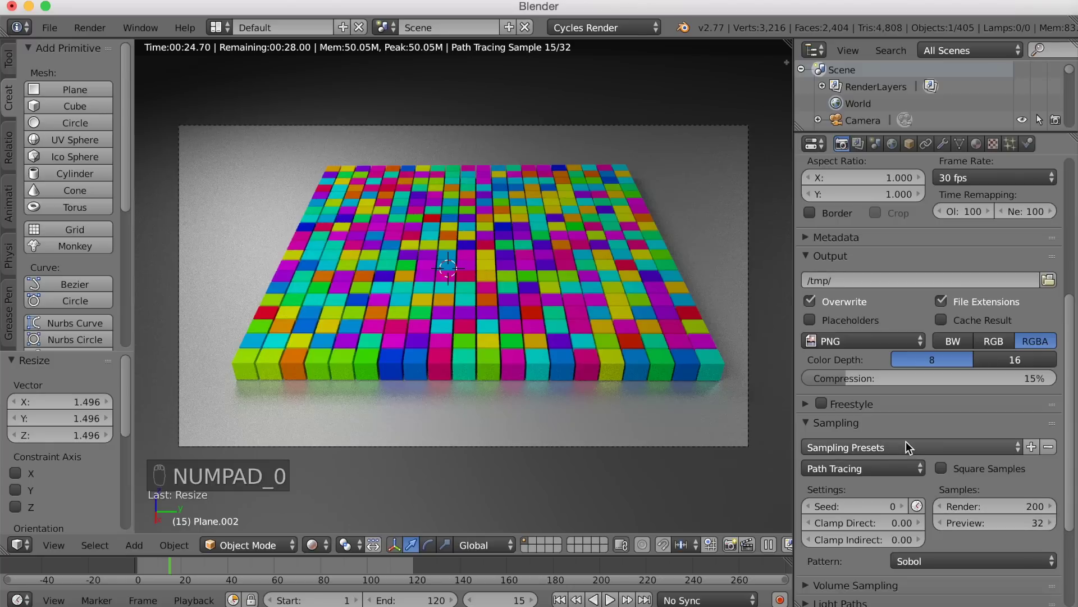
left_click_drag(869, 481, 869, 493)
left_click_drag(869, 493, 877, 453)
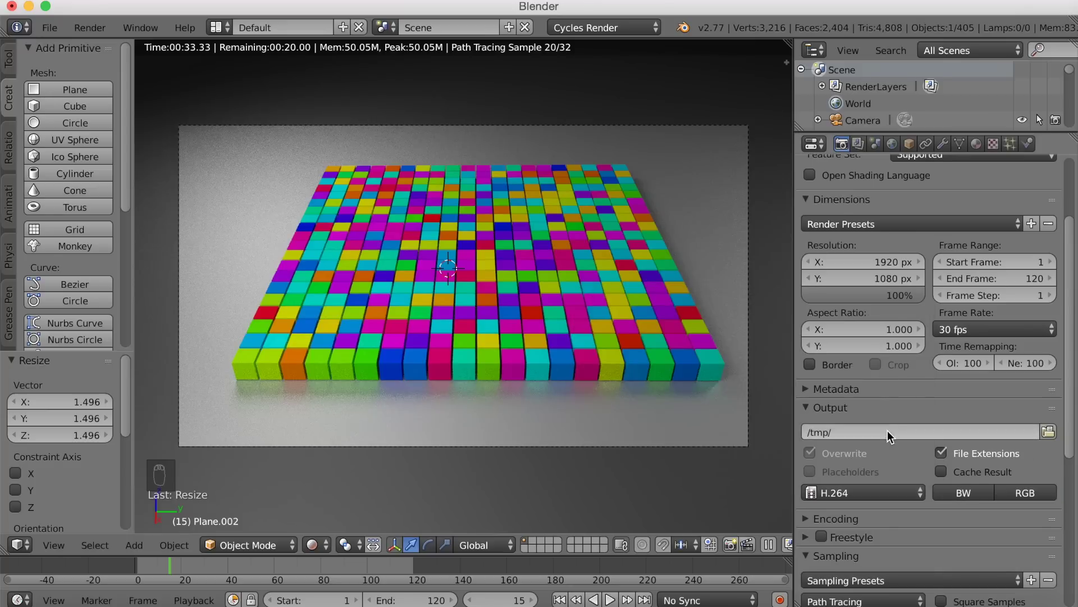
Step: Check H.264 encoding, set the output format back to PNG with RGB colour, and nudge the framing with G
left_click_drag(861, 437, 960, 497)
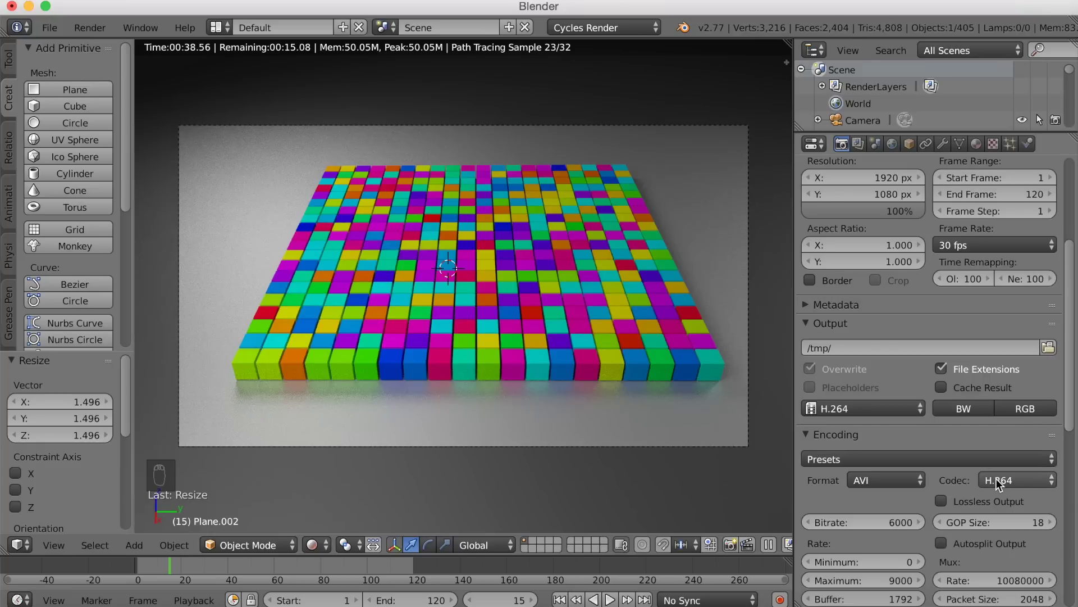
left_click_drag(903, 475, 852, 413)
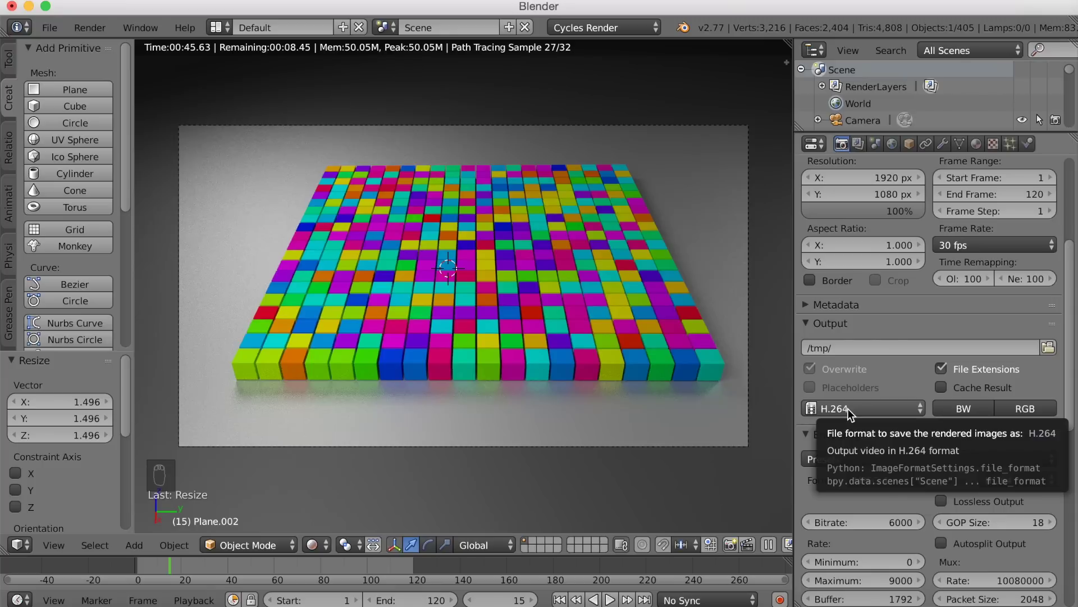
left_click_drag(852, 412, 826, 281)
left_click_drag(825, 282, 692, 451)
left_click_drag(692, 451, 696, 405)
key("g")
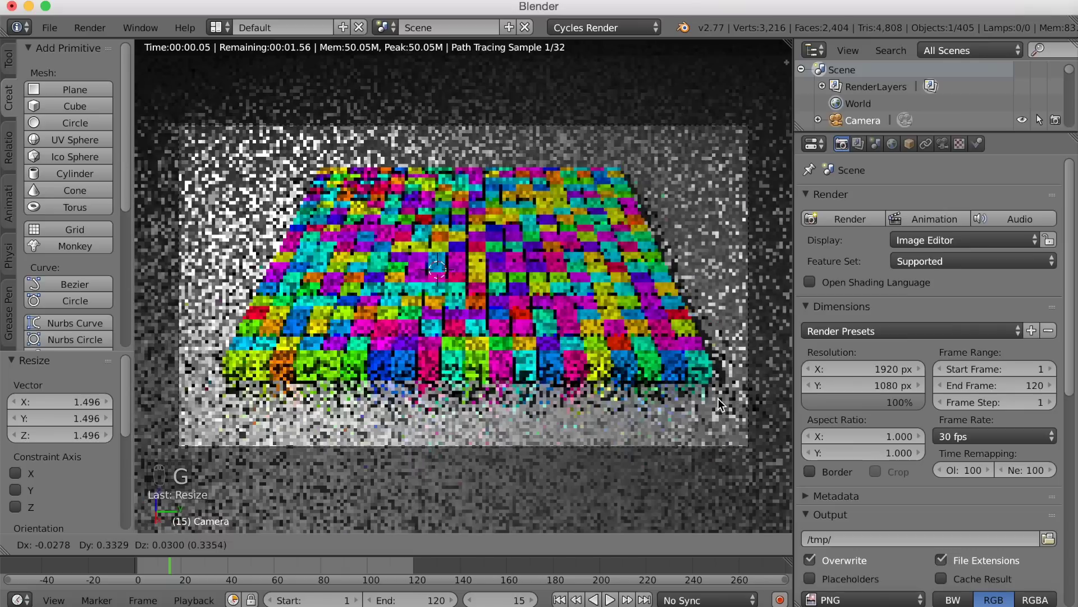